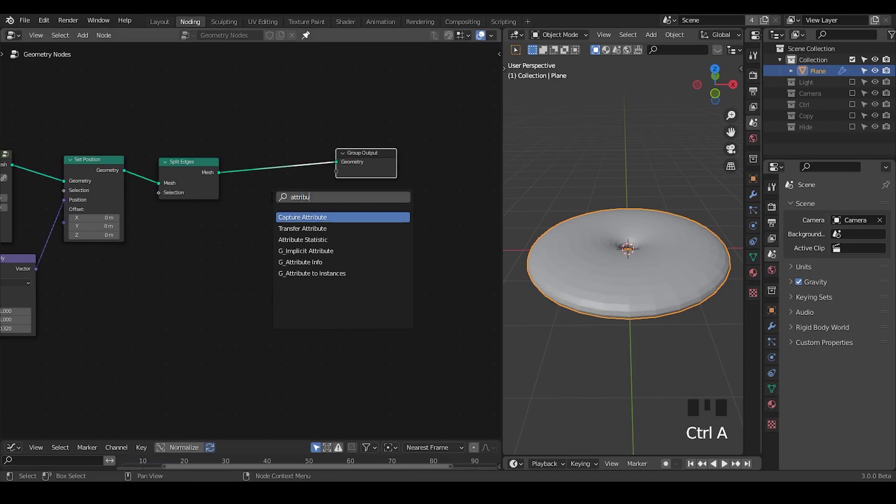
- Insert G_Attribute Info after Split Edges and a Set Position node before the Group Output
key("t")
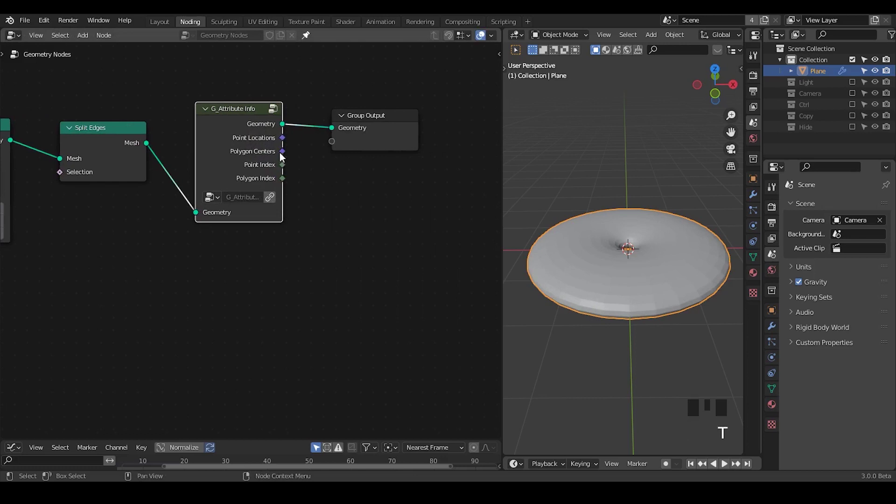
left_click_drag(347, 200, 315, 125)
- Drive Set Position's Z offset from a G_Proximity Falloff on polygon centres via Combine XYZ, max -2.6
key("ctrl+a")
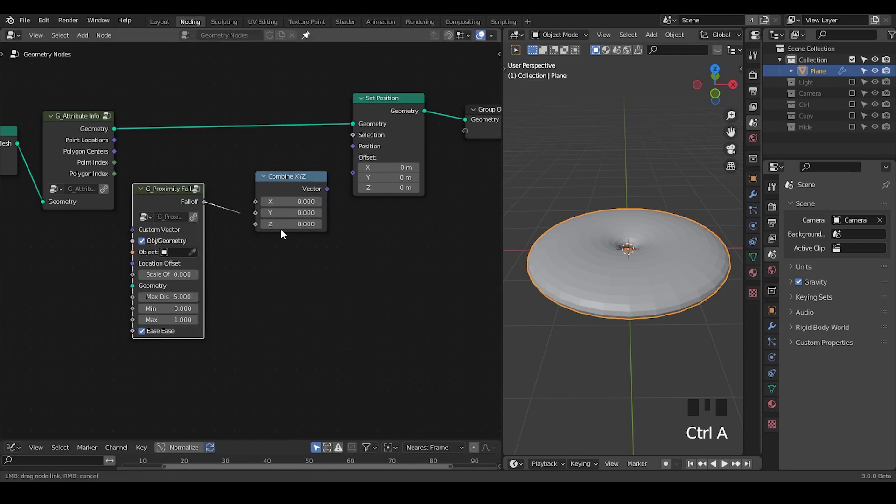
left_click(281, 210)
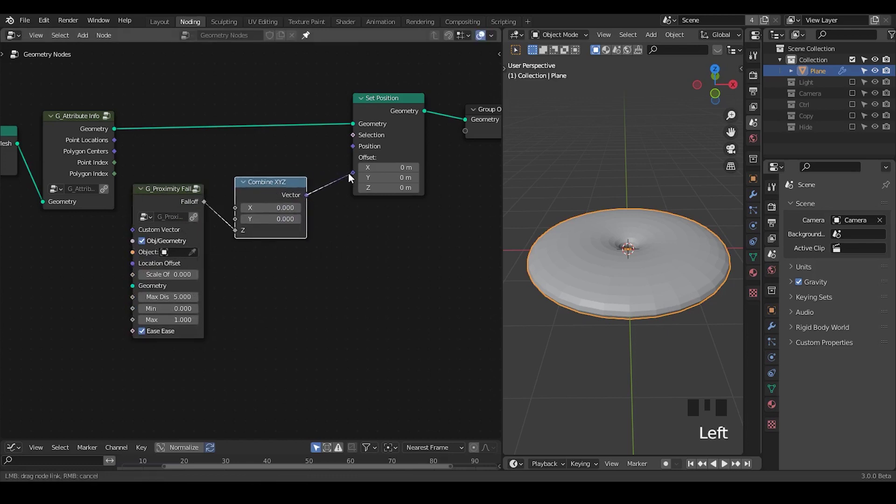
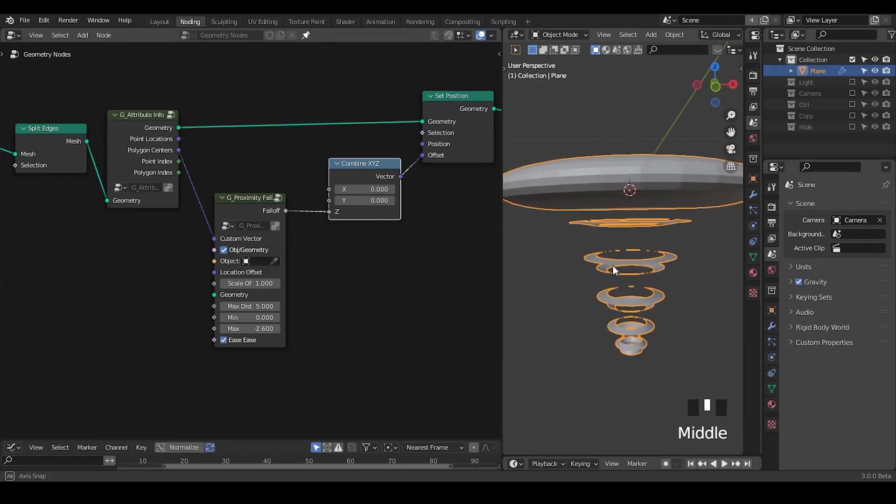
left_click_drag(242, 215, 296, 268)
- Add a Math node between Falloff and Z and a Random Value node keyed by polygon index
key("ctrl+a")
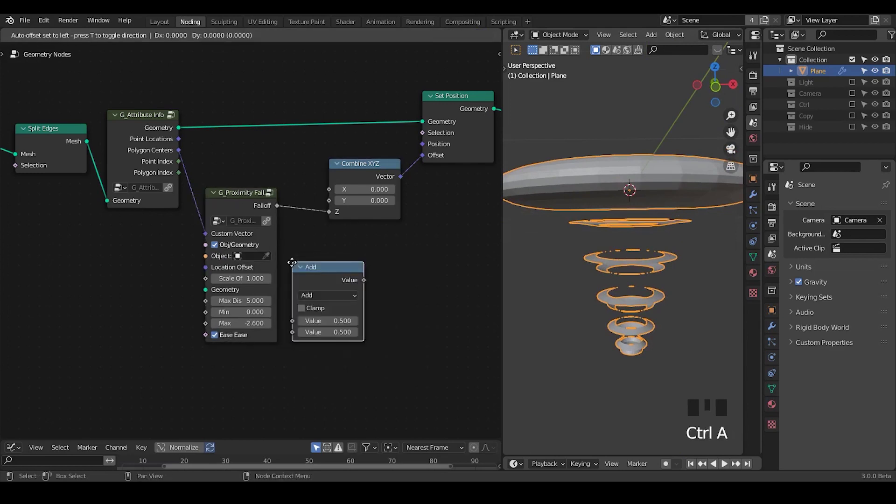
middle_click(242, 266)
key("ctrl+a")
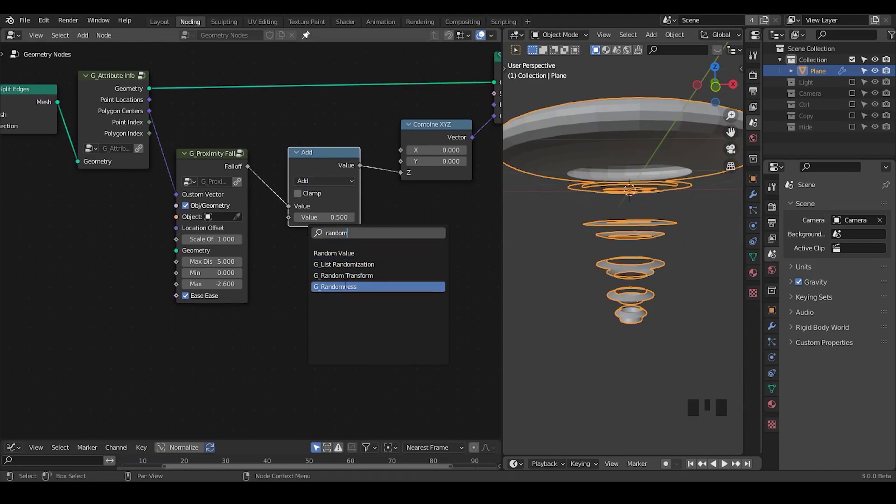
left_click(187, 159)
left_click_drag(301, 289, 210, 324)
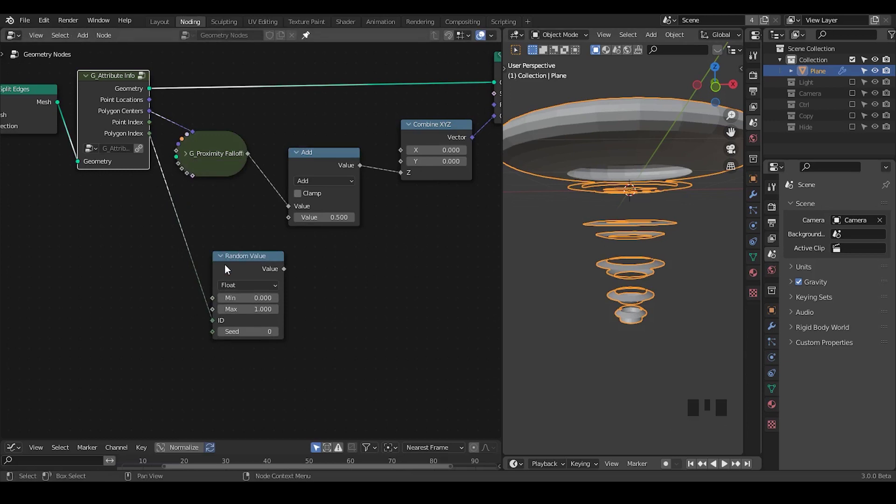
- Multiply the falloff by the random value and check the unevenly scattered pieces in the viewport
left_click_drag(239, 267, 621, 217)
left_click_drag(621, 217, 619, 205)
scroll("down", 3)
left_click_drag(619, 229, 612, 214)
key("d")
left_click(600, 208)
key("d")
right_click(614, 188)
key("d")
left_click_drag(642, 274, 275, 158)
left_click(276, 157)
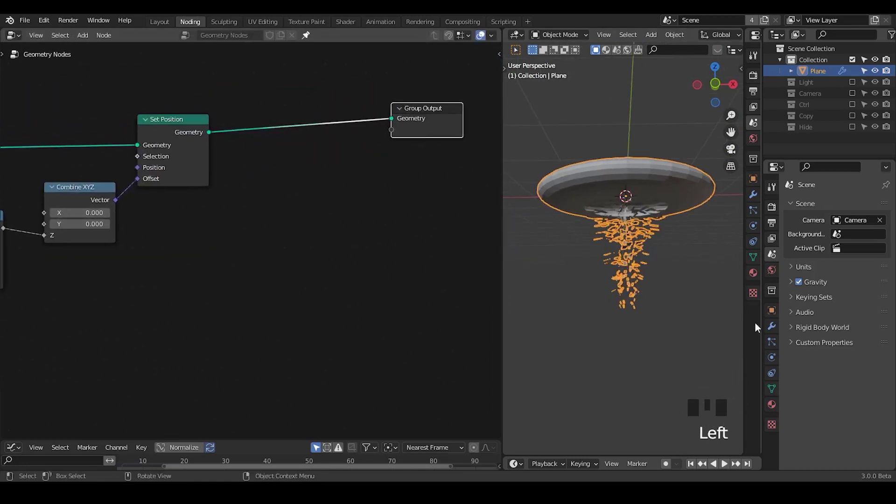
- Add a Solidify modifier to the Plane so the scattered pieces gain thickness
left_click(777, 328)
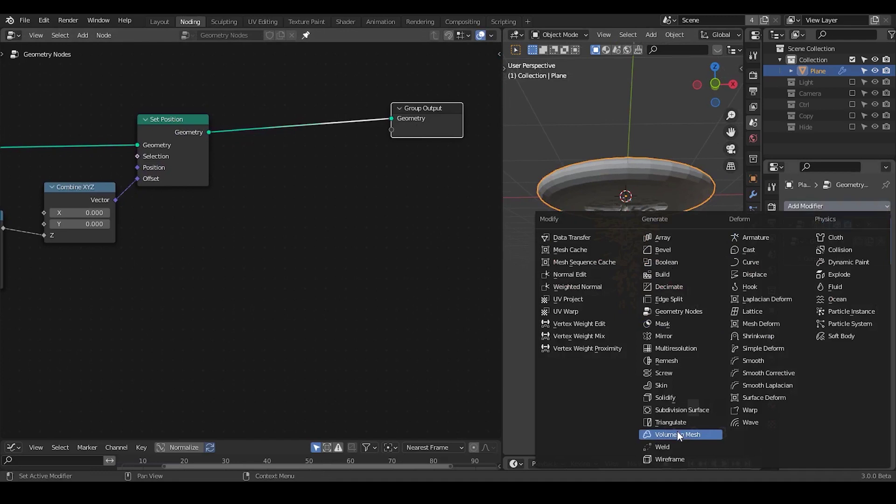
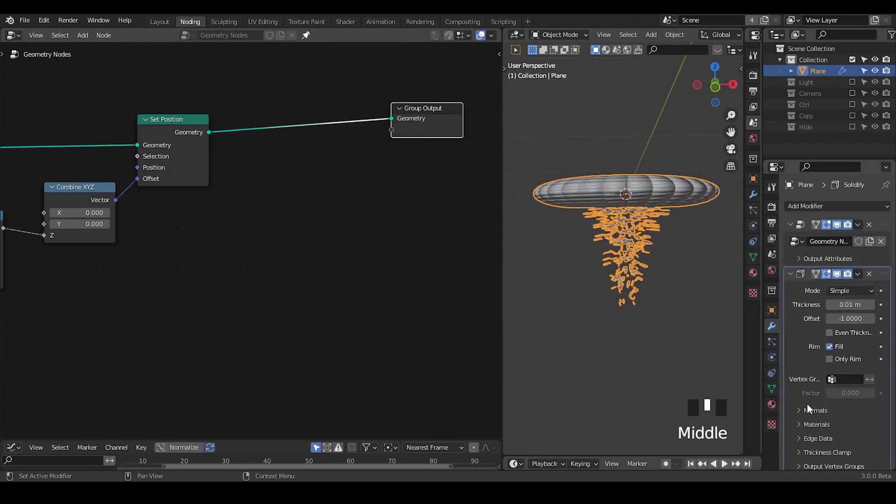
left_click_drag(591, 194, 303, 154)
key("ctrl+a")
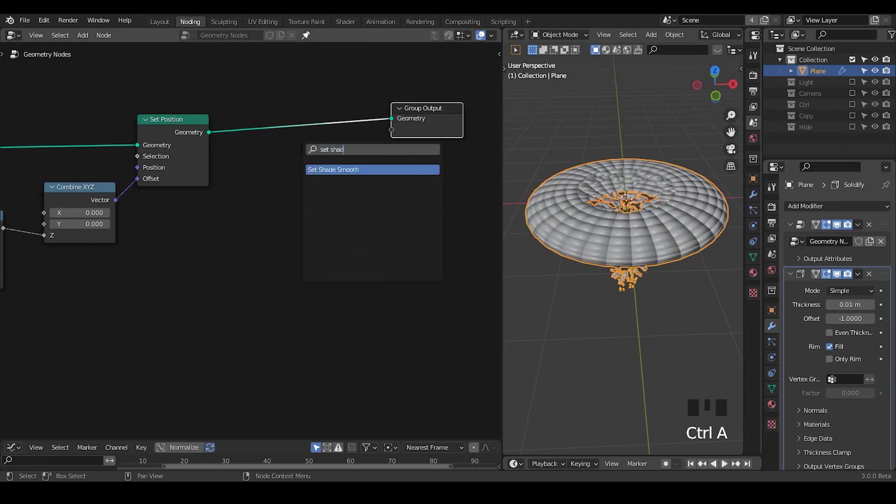
- Drop a Set Shade Smooth node between Set Position and Group Output and mute it
left_click(299, 169)
double_click(298, 173)
left_click(297, 173)
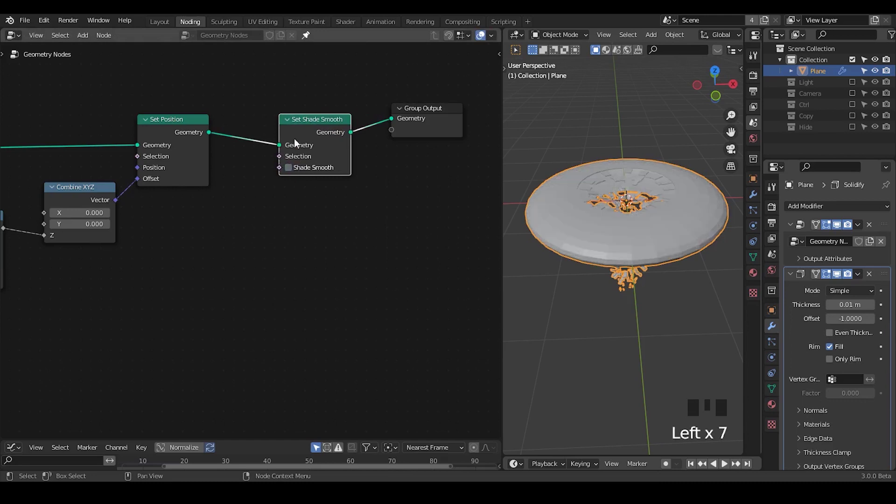
left_click_drag(298, 114, 311, 135)
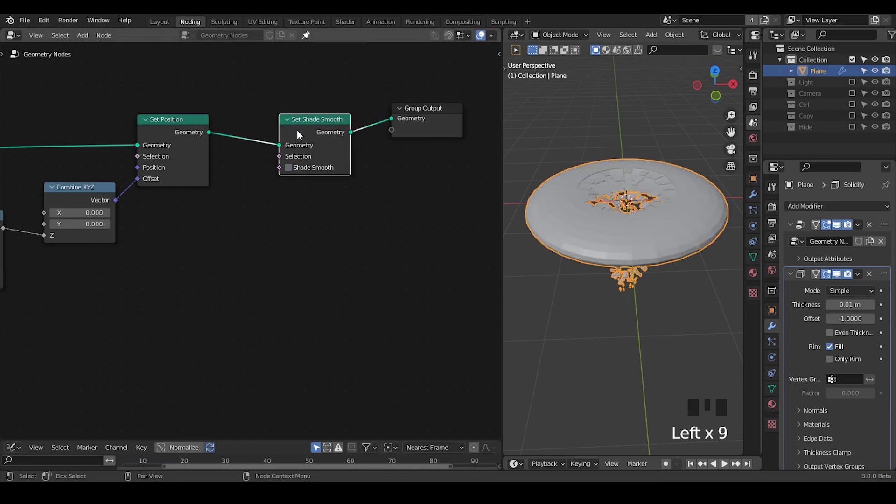
left_click(291, 128)
key("m")
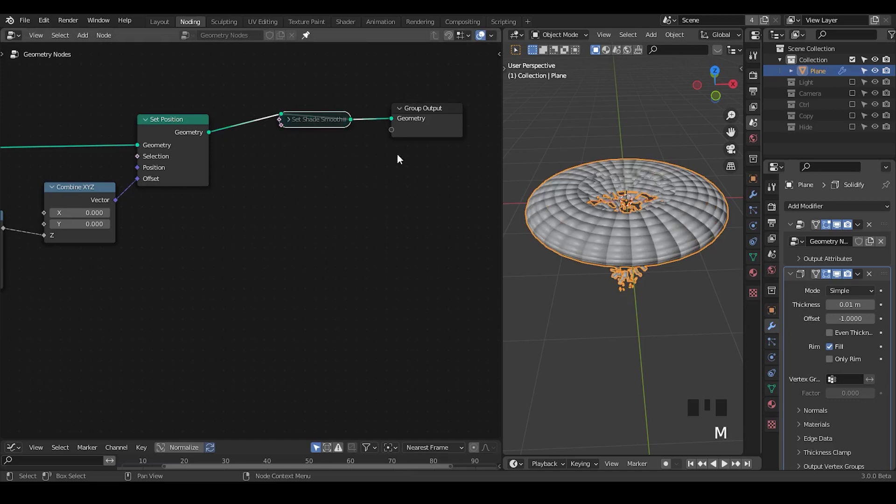
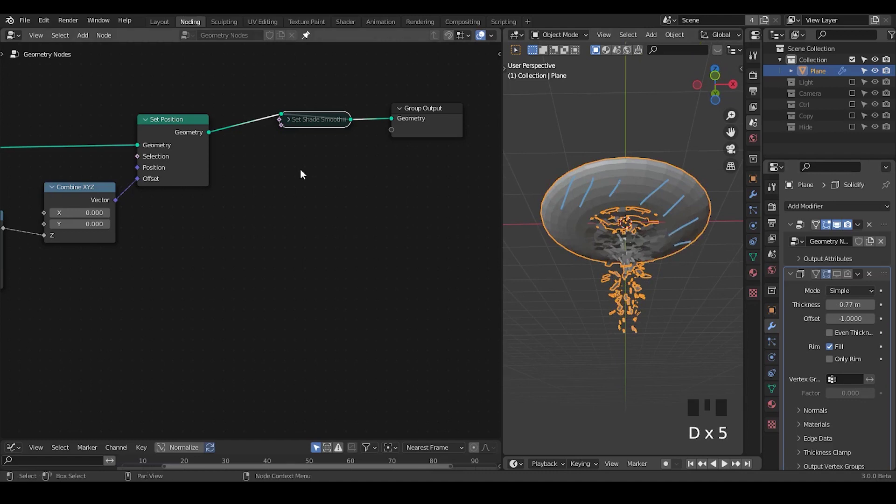
- Add Delete Geometry before the output, with Normal feeding Separate XYZ and a float comparison started
key("ctrl+a")
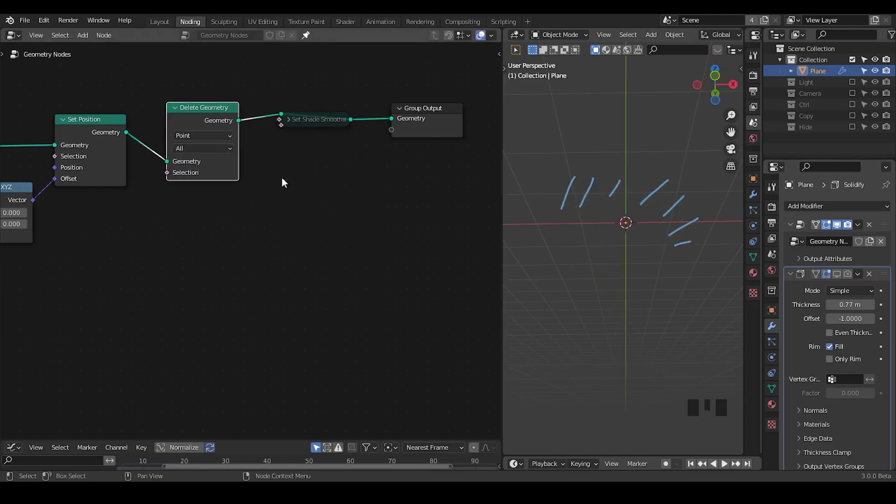
left_click_drag(290, 195, 317, 196)
key("ctrl+a")
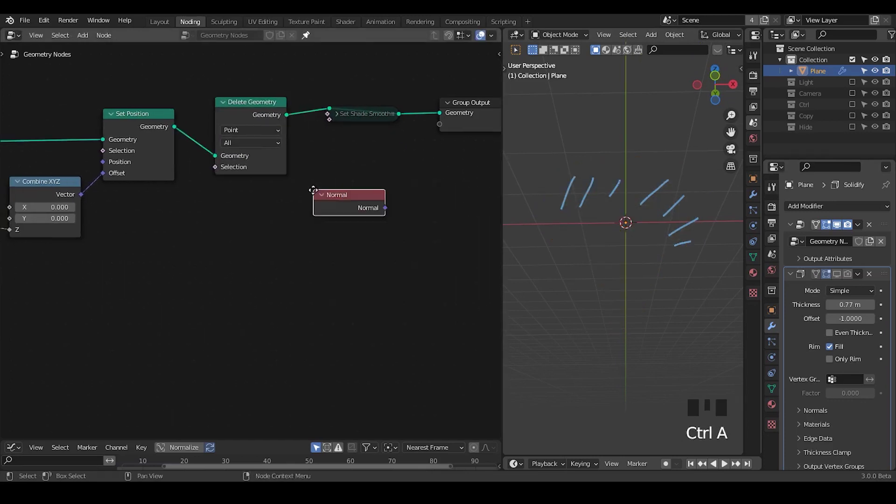
key("ctrl+a")
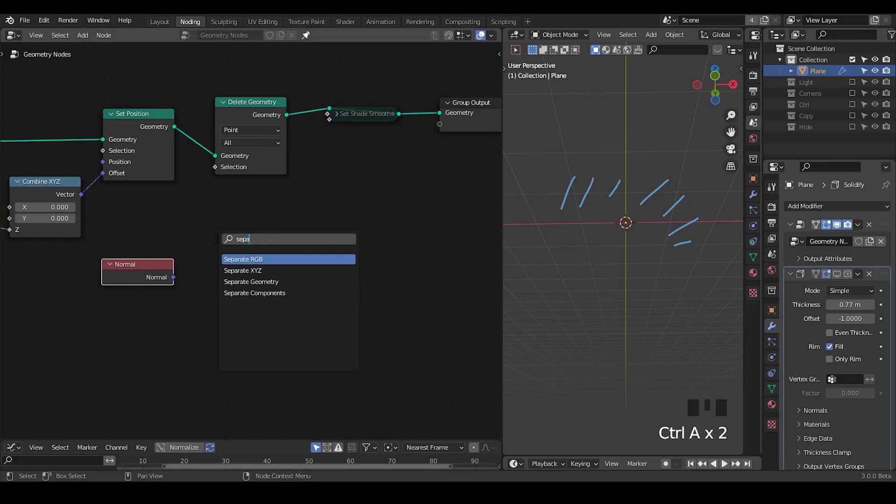
left_click_drag(177, 278, 319, 236)
key("ctrl+a")
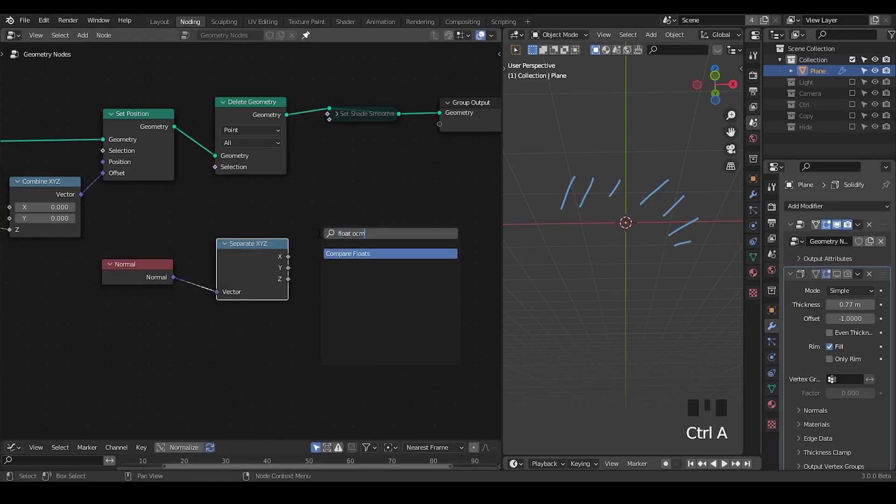
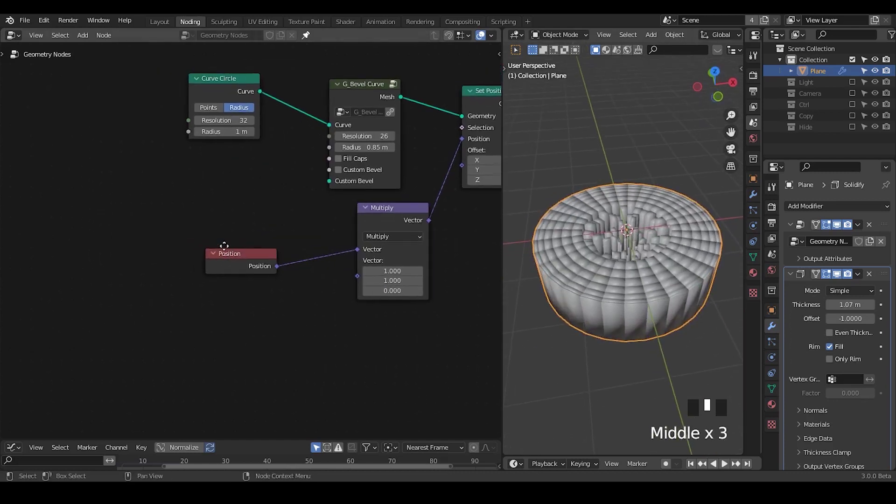
- Insert Set Curve Tilt after Curve Circle, driven by G_Time Info Frame with factor -70, and play it
left_click_drag(218, 94, 235, 155)
key("ctrl+a")
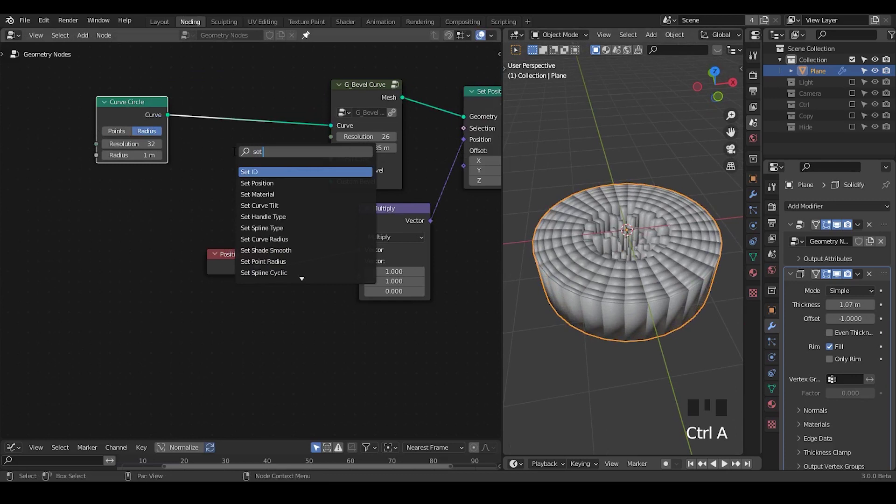
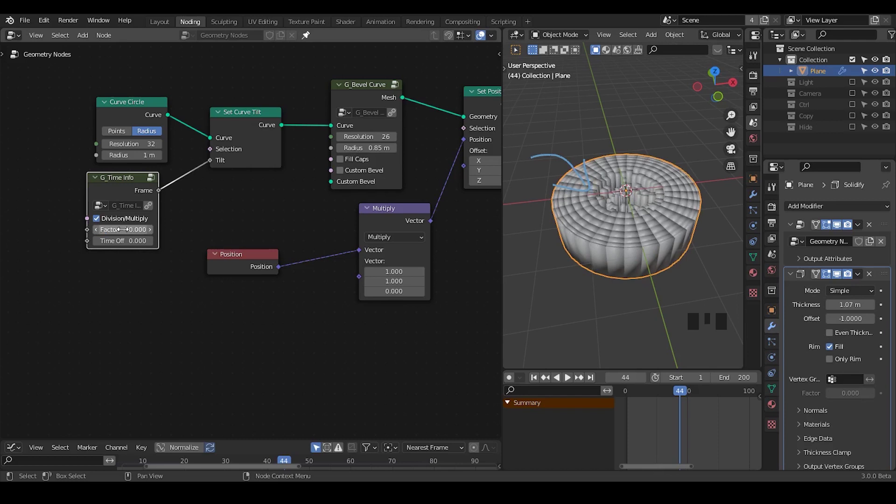
left_click_drag(535, 380, 569, 274)
key("shift+alt+q")
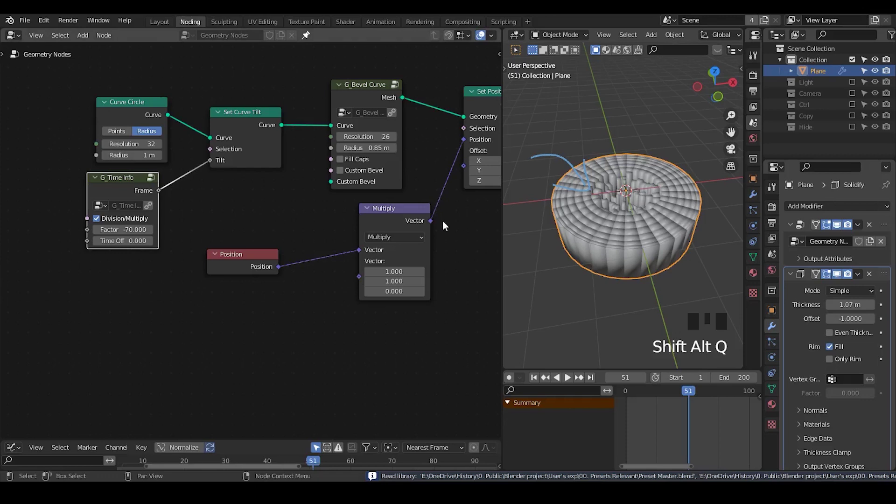
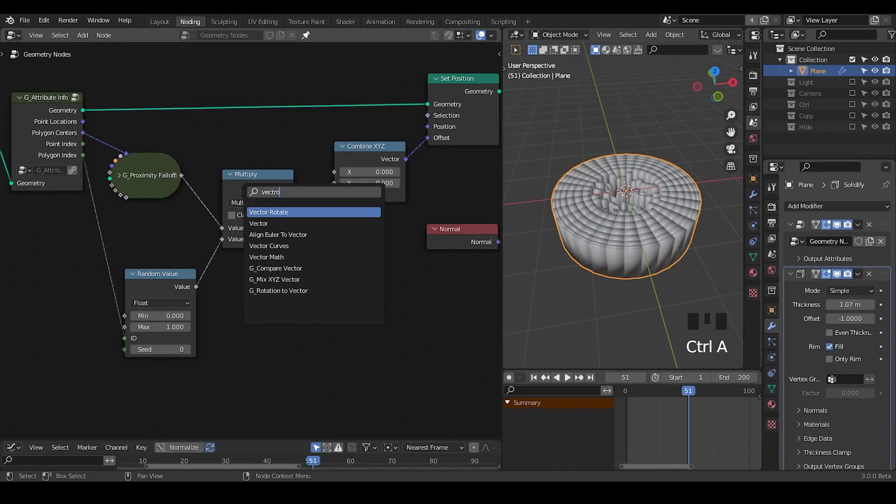
- Add a Euler-type Vector Rotate node fed by Point Locations and placed above the others
key("BackSpace")
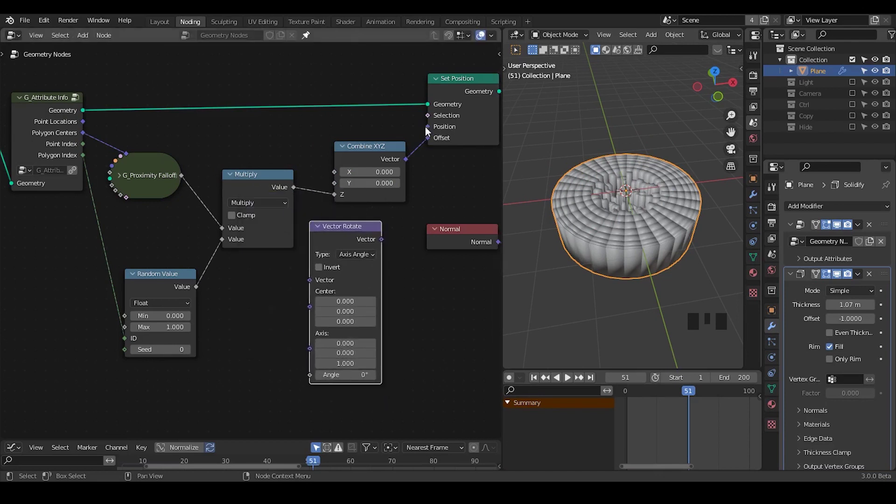
left_click(432, 135)
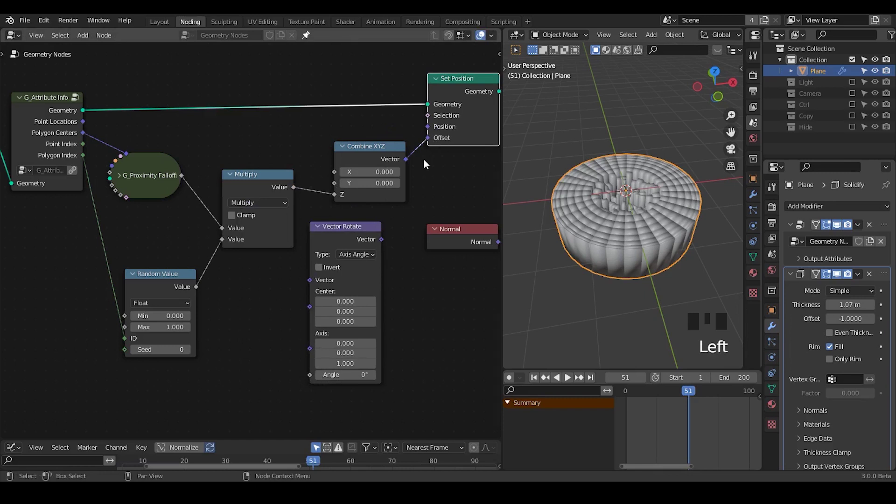
left_click_drag(629, 222, 111, 123)
left_click(111, 124)
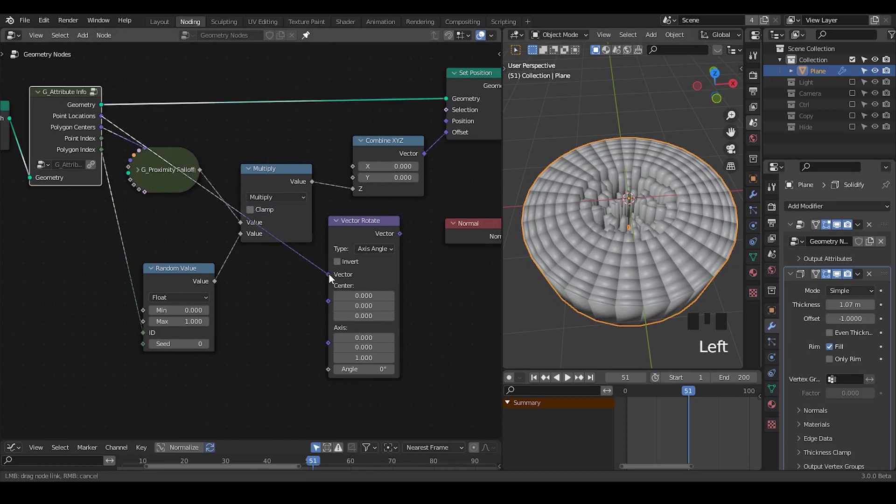
left_click(356, 241)
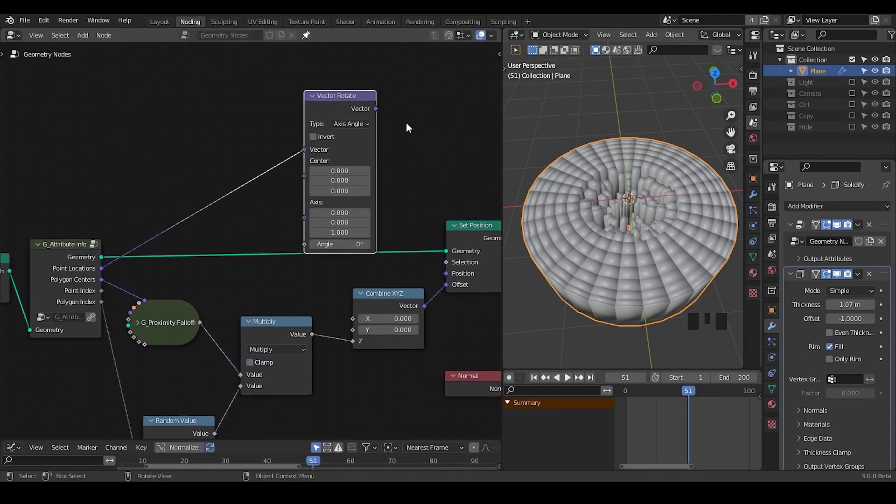
left_click_drag(334, 99, 260, 164)
- Add the G_Combine Euler group for the Rotation input and tidy the vector link with a bend point
key("ctrl+a")
key("Down")
key("Up")
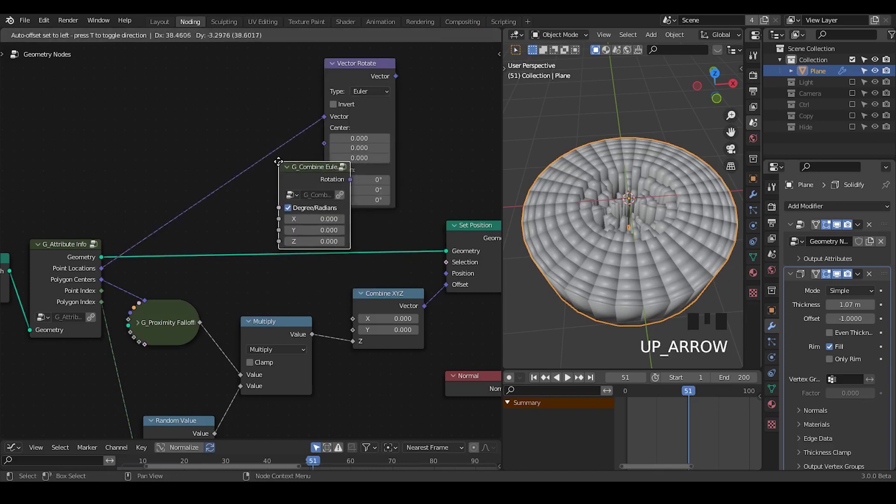
left_click(358, 82)
right_click(317, 113)
key("g")
left_click(307, 207)
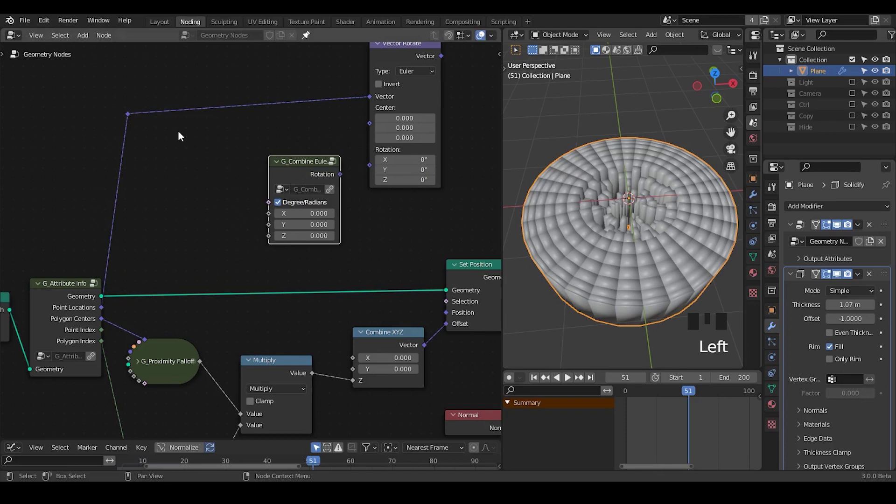
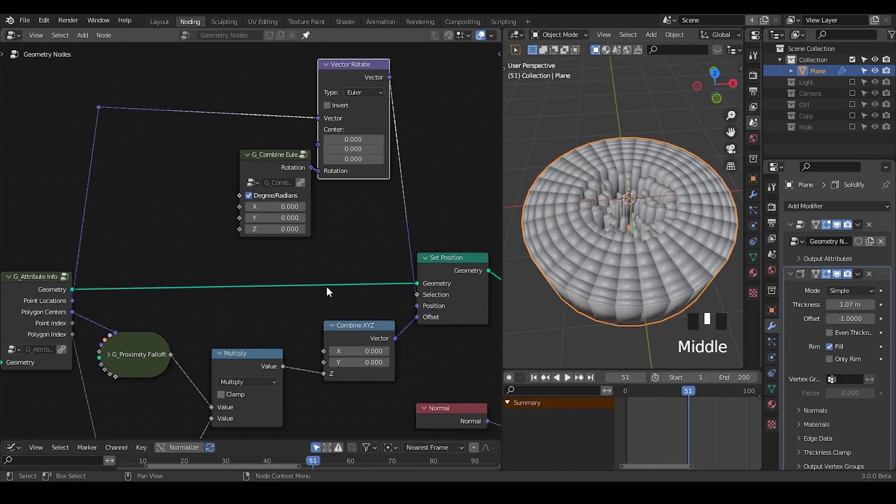
- Duplicate G_Proximity Falloff with scale offset 2 and max 40 to drive the Combine Euler Z
key("ctrl+a")
left_click_drag(265, 268, 191, 319)
left_click(191, 318)
left_click(202, 333)
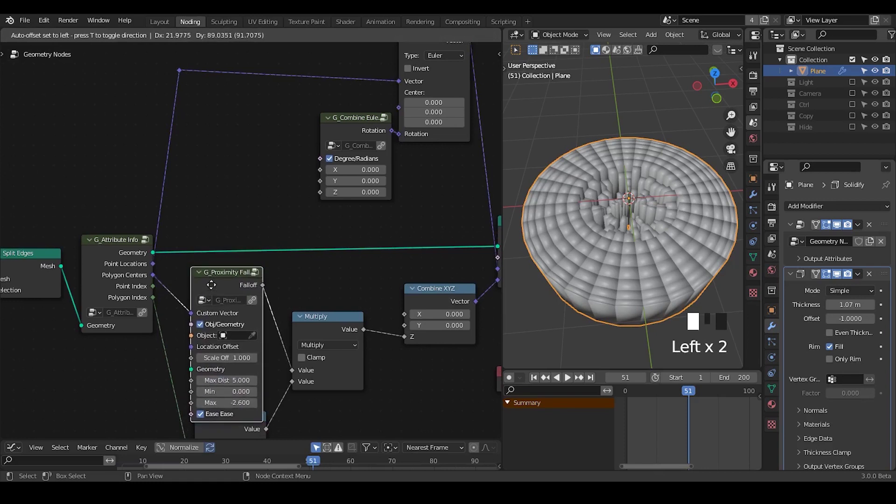
key("shift+d")
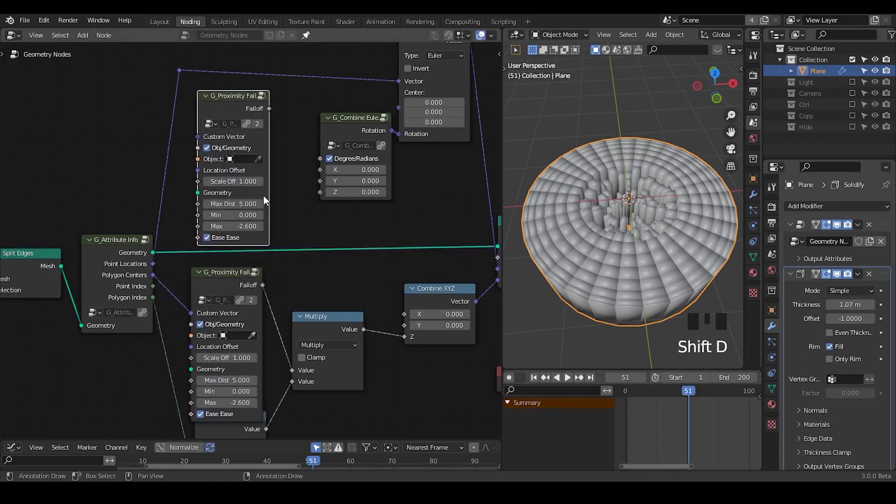
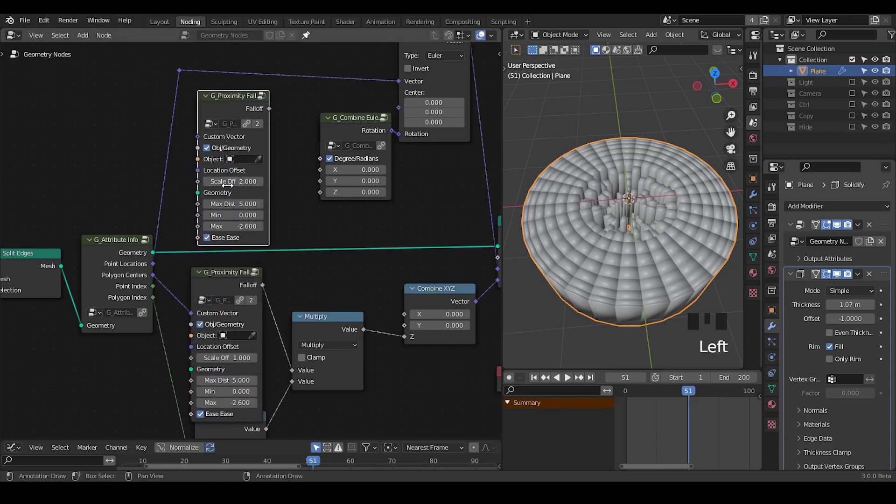
left_click_drag(157, 281, 305, 161)
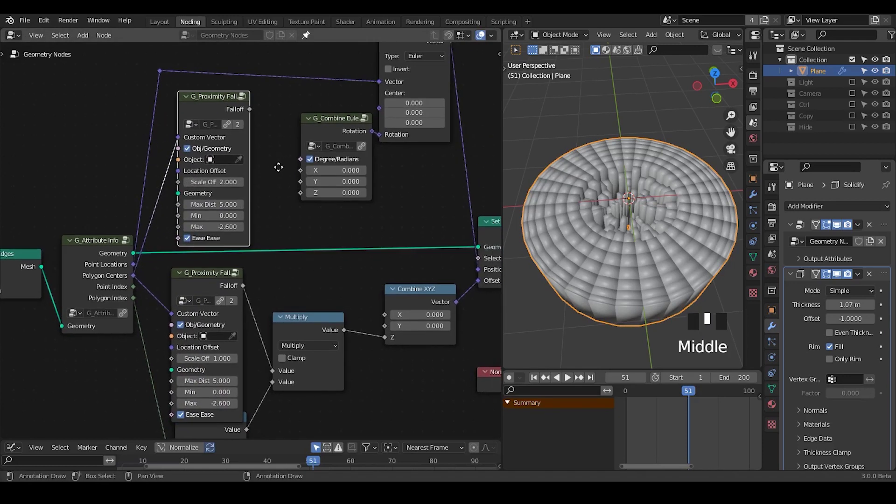
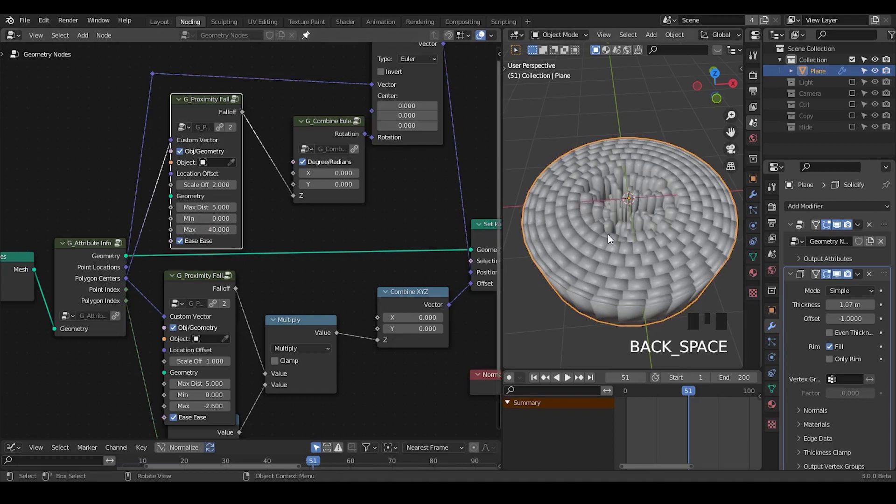
- Insert a Math Add 0.5 before Combine Euler Z, connect G_Time Info frames to the falloff, and play
left_click_drag(630, 241, 334, 206)
key("ctrl+a")
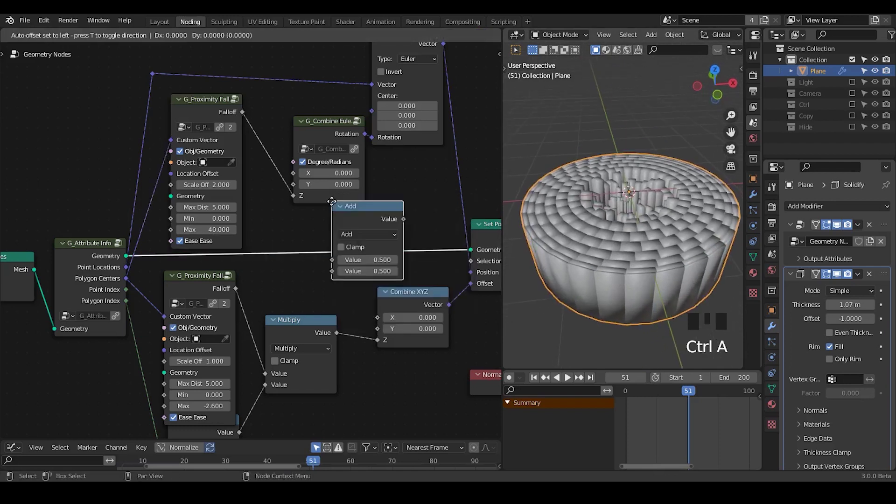
middle_click(244, 197)
key("ctrl+a")
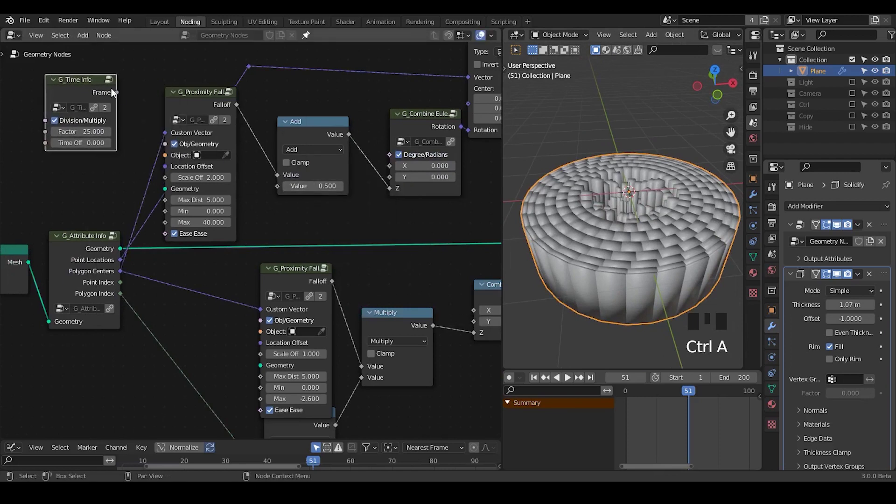
left_click_drag(117, 97, 616, 232)
left_click_drag(617, 232, 265, 253)
key("shift+alt+q")
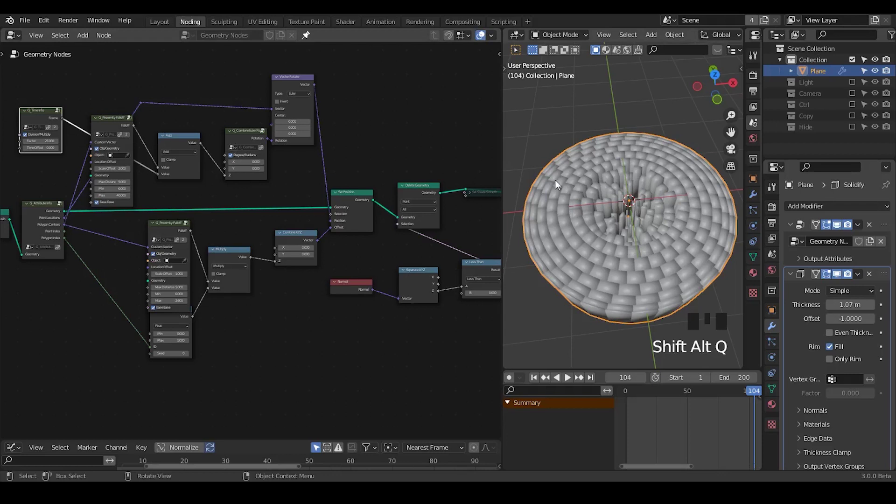
- Insert a Set Material node into the geometry chain after Delete Geometry, before the output
left_click_drag(793, 279, 704, 36)
left_click_drag(704, 36, 719, 38)
left_click(719, 38)
left_click_drag(676, 283, 365, 159)
left_click_drag(364, 159, 338, 215)
key("g")
left_click_drag(393, 240, 314, 251)
left_click(315, 251)
left_click_drag(301, 243, 278, 242)
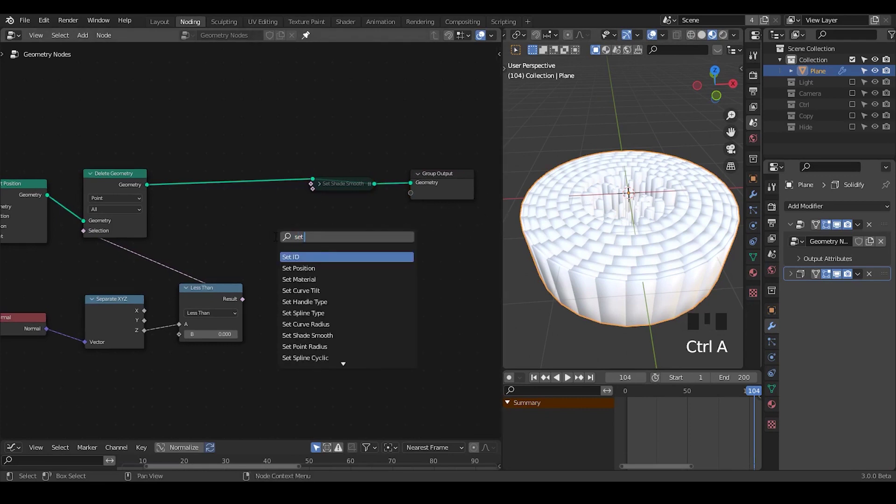
key("ctrl+a")
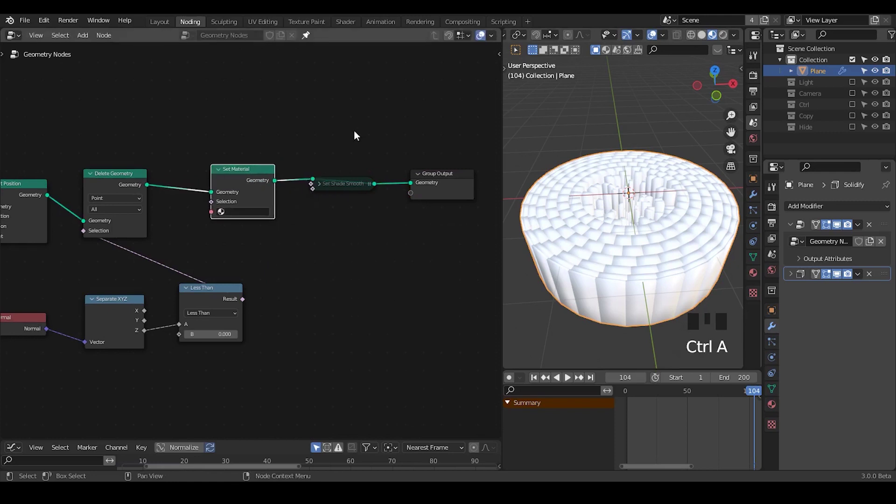
left_click_drag(445, 113, 246, 231)
- Assign Material to the node, darken its base colour, and add a second slot Material.001
key("g")
left_click_drag(362, 274, 778, 405)
left_click(778, 404)
left_click_drag(829, 254, 857, 248)
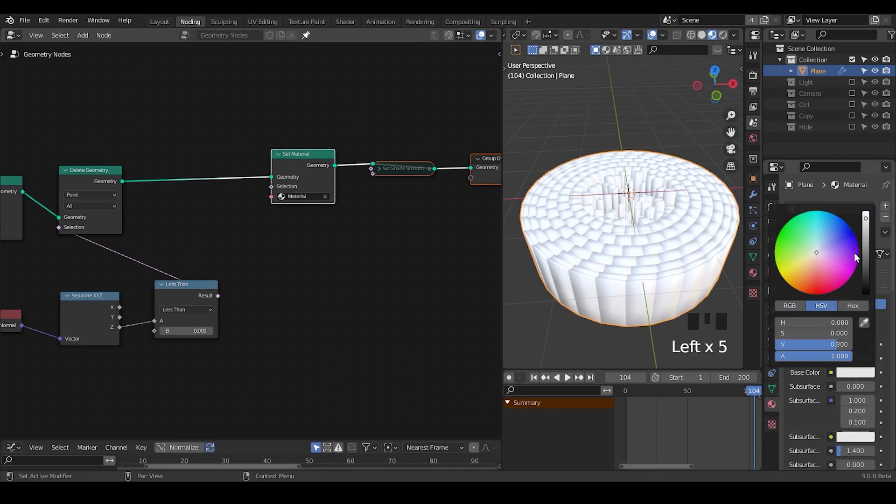
left_click(632, 138)
left_click_drag(885, 211, 593, 234)
left_click_drag(594, 234, 830, 233)
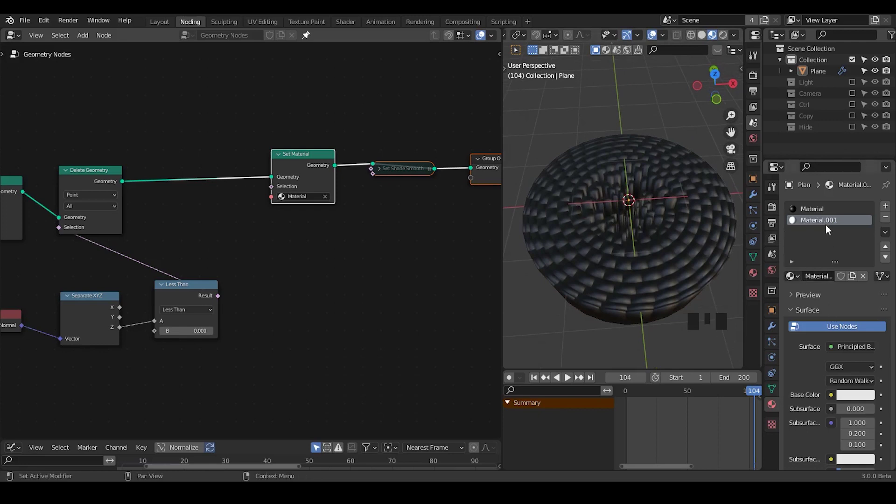
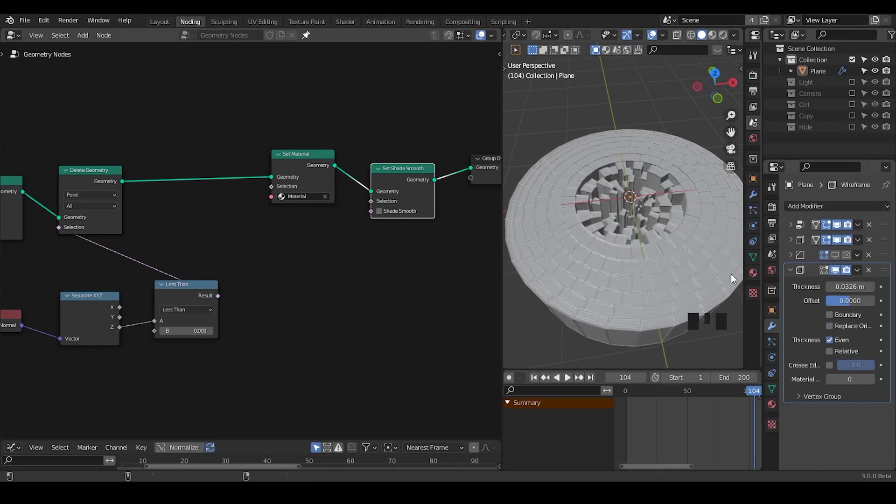
- Thin the Wireframe modifier and create a new material for the wire lines
left_click_drag(629, 265, 714, 38)
left_click(714, 38)
left_click_drag(651, 181, 807, 403)
left_click(808, 403)
- Make the Wire material white and set the wireframe to use it at offset -1
left_click_drag(807, 403, 773, 411)
left_click_drag(832, 385, 770, 400)
left_click(773, 403)
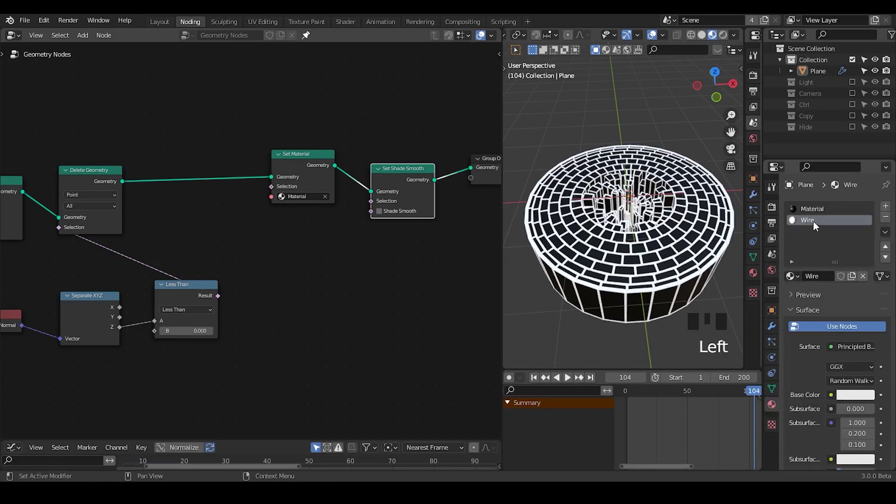
left_click(774, 326)
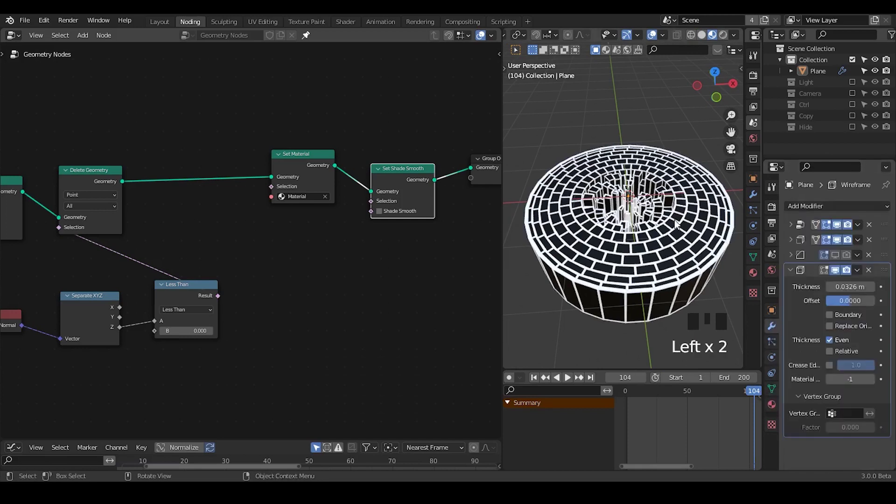
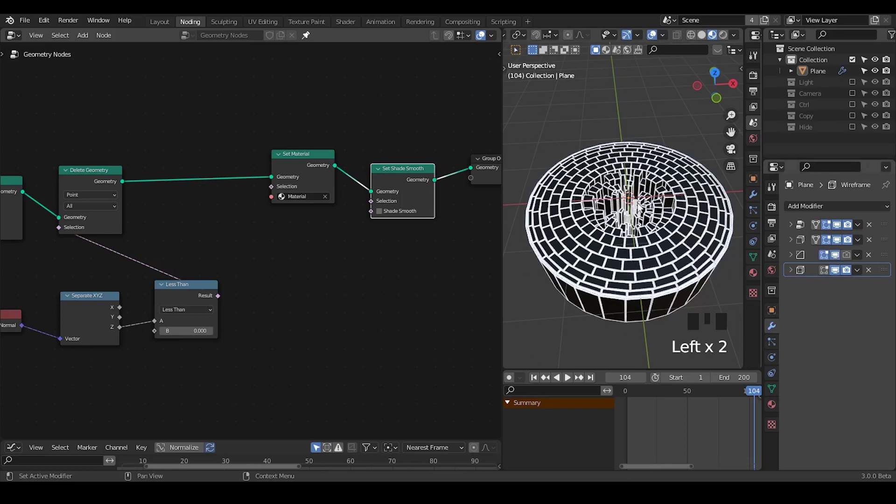
- Mute Set Shade Smooth, move Bevel below Wireframe, and view the brick disc from above
left_click(423, 173)
key("m")
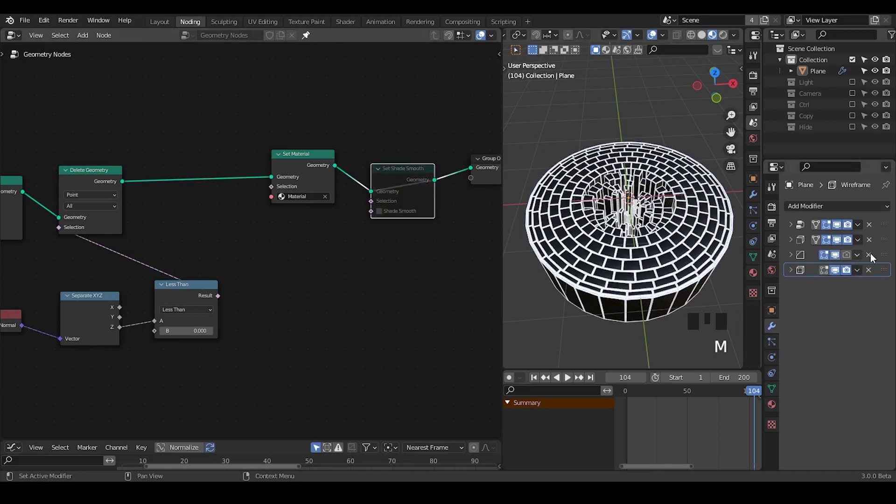
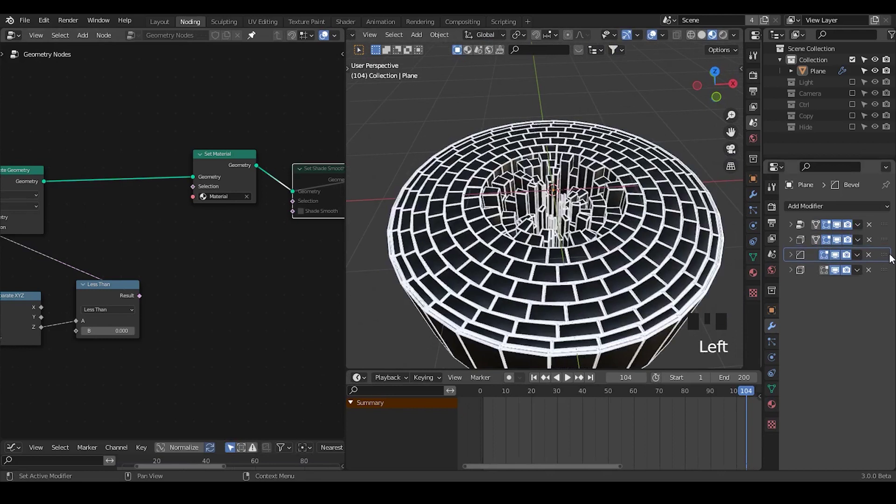
left_click_drag(888, 261, 890, 284)
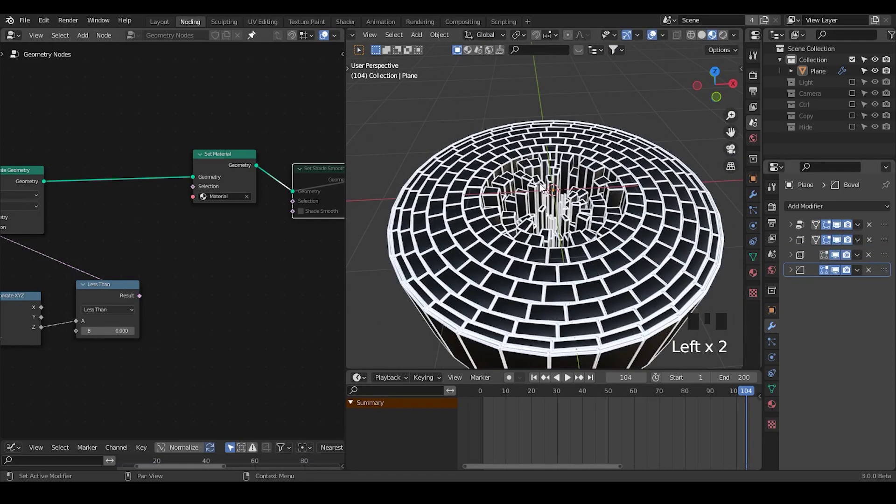
left_click_drag(536, 208, 535, 223)
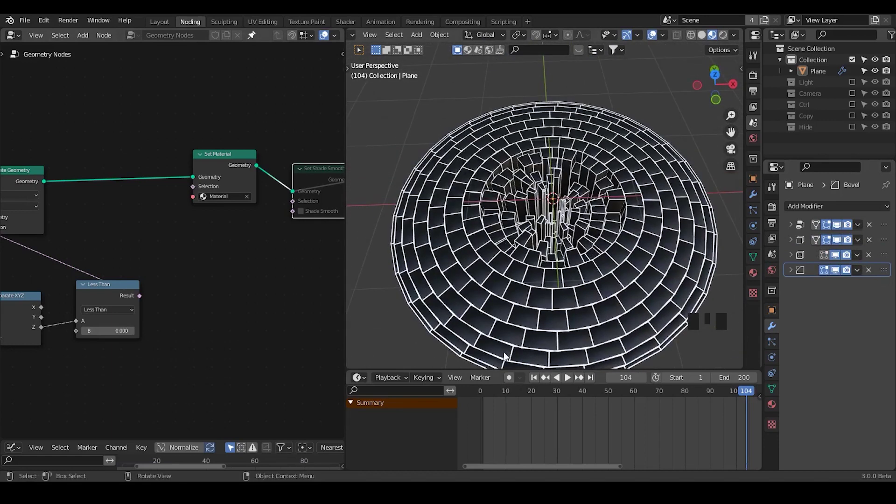